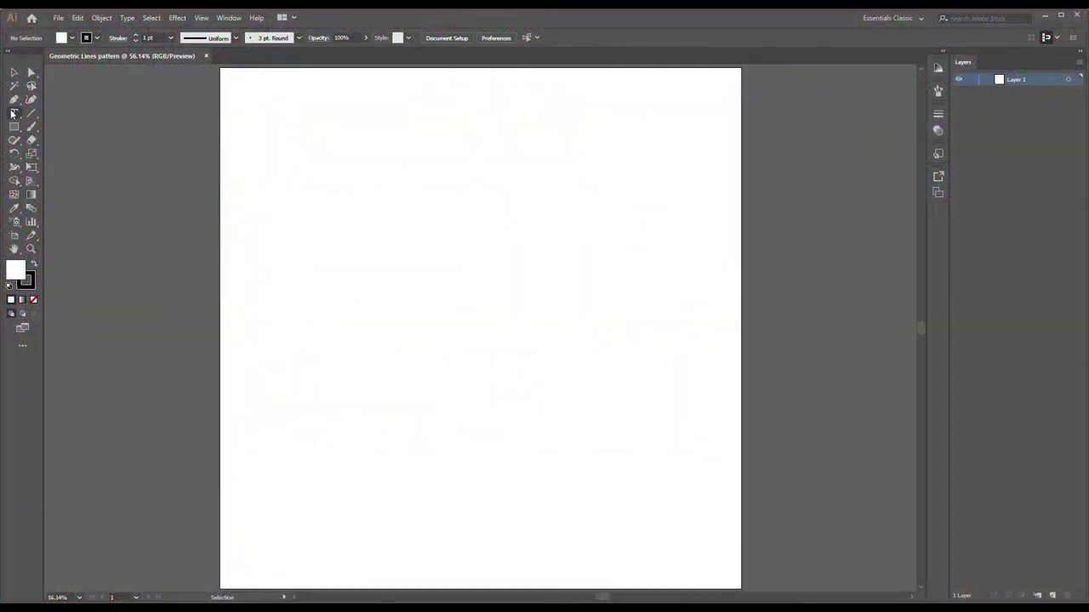
Start a new rectangle at an exact size of 100 by 100 px near the artboard centre.
left_click(15, 125)
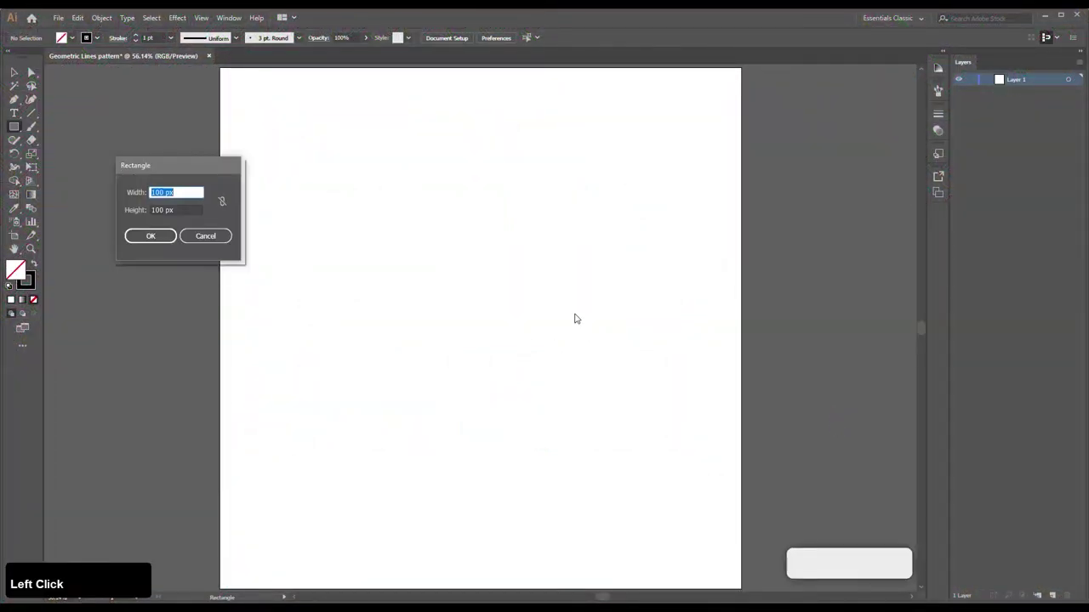
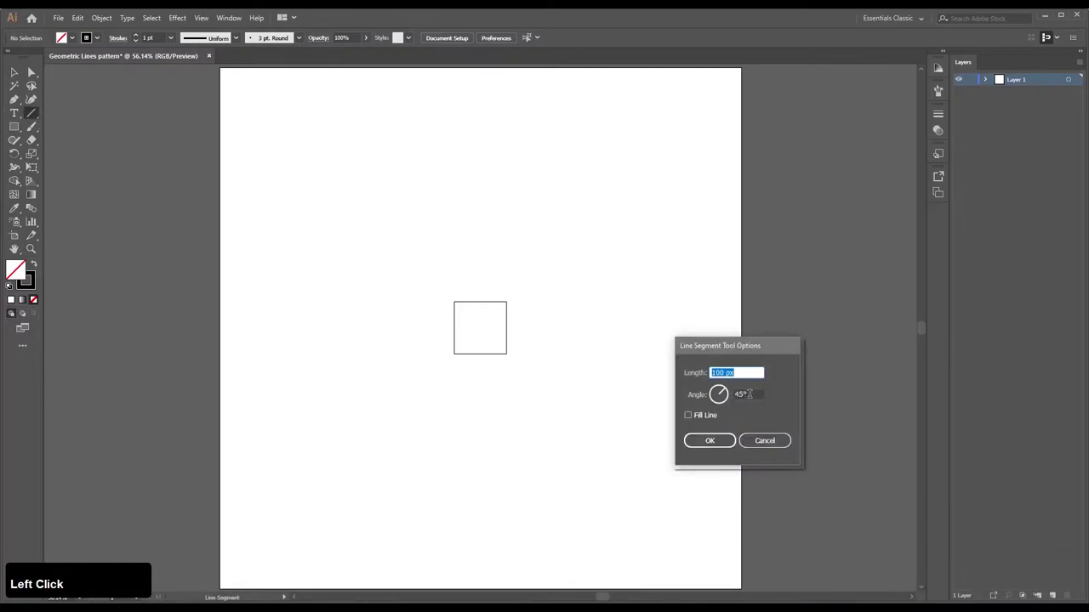
Confirm a vertical 100 px line with a 3 pt round-cap stroke and reach the Object commands.
key("0")
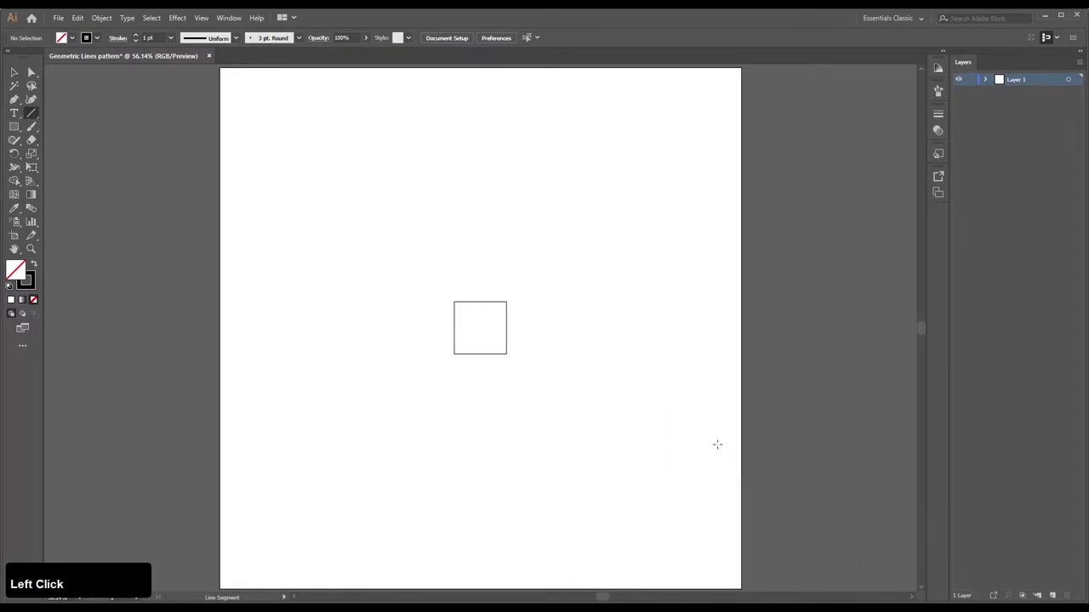
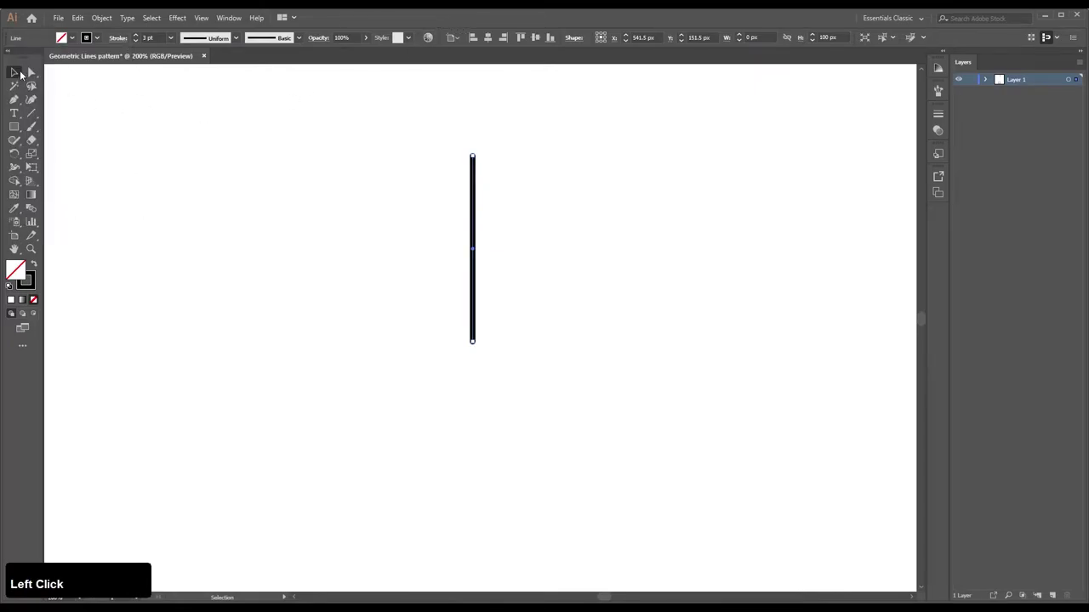
scroll("down", 3)
scroll("up", 3)
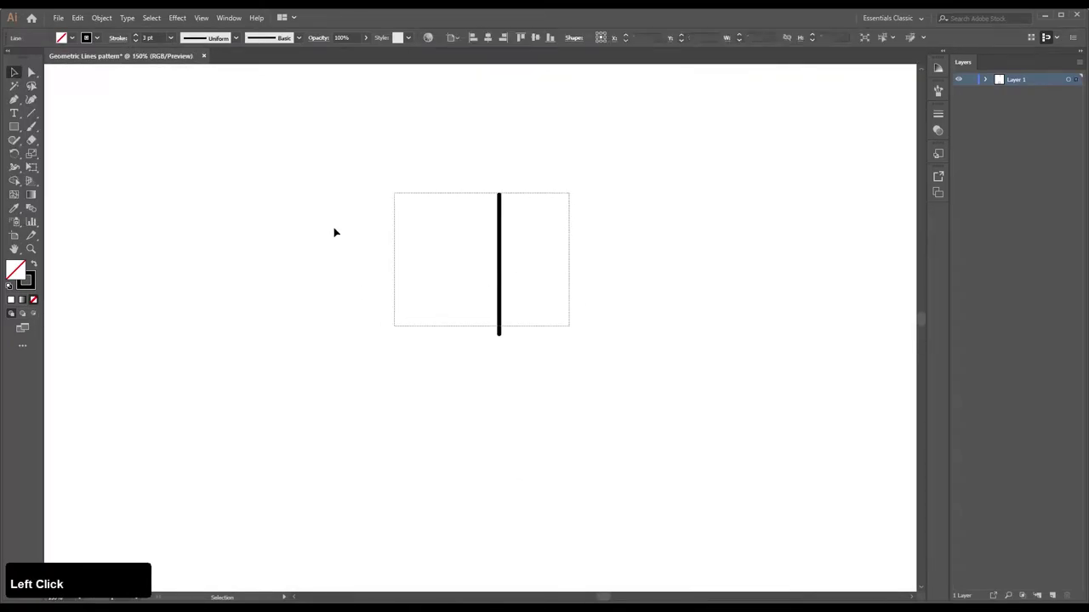
left_click(137, 34)
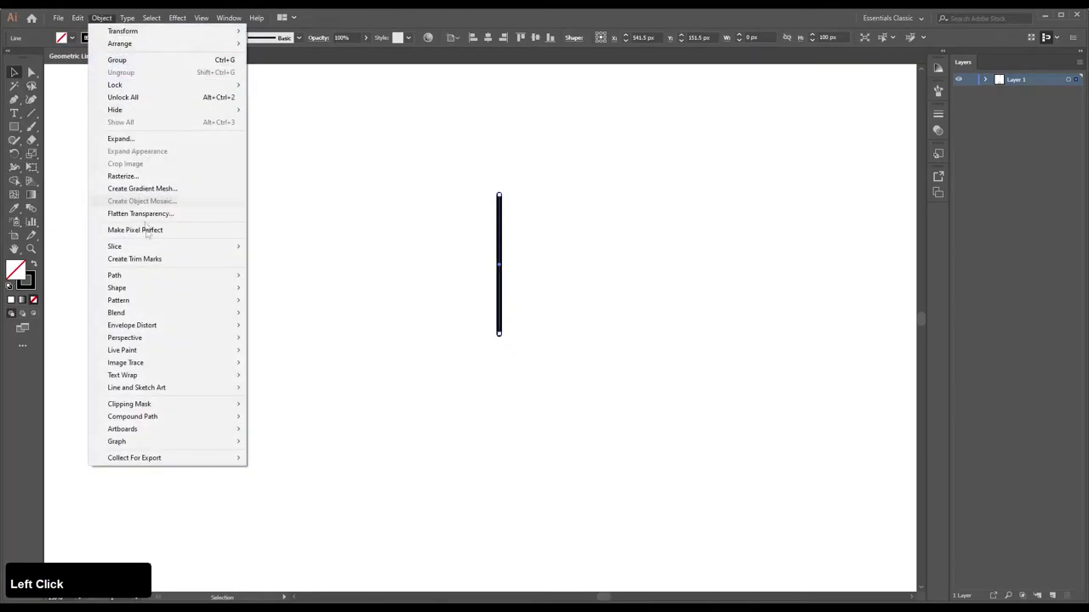
Apply an Offset Path with Round joins to wrap the line in a capsule outline.
left_click(770, 310)
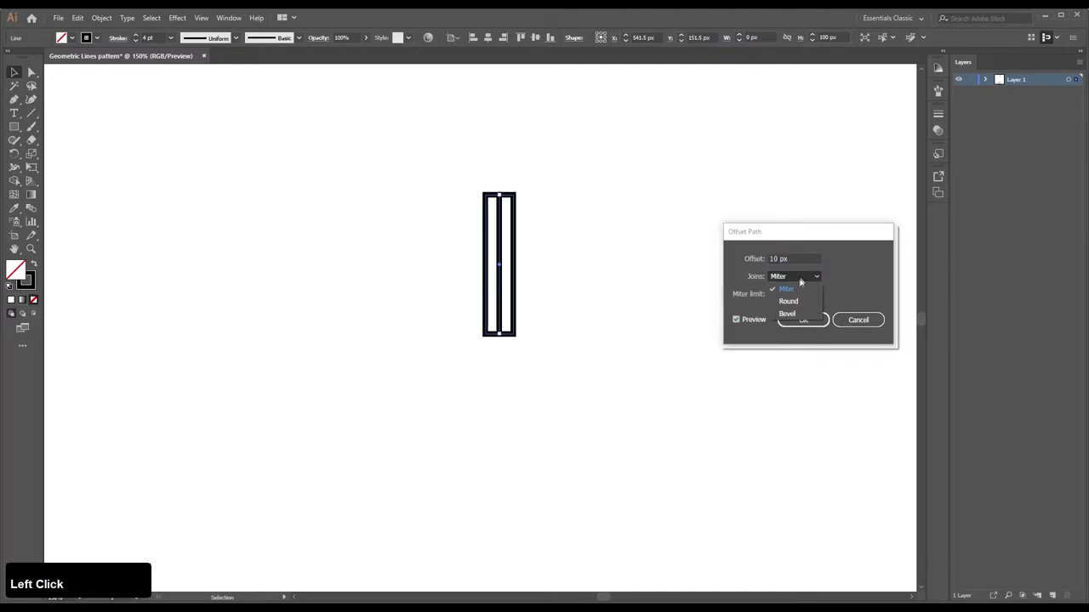
key("Down")
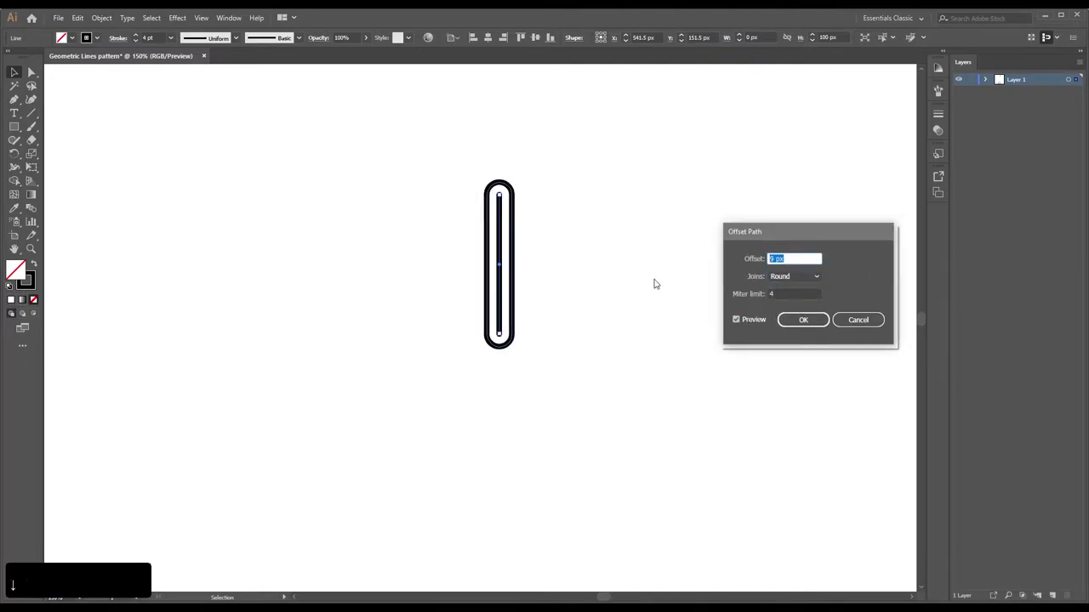
left_click(800, 327)
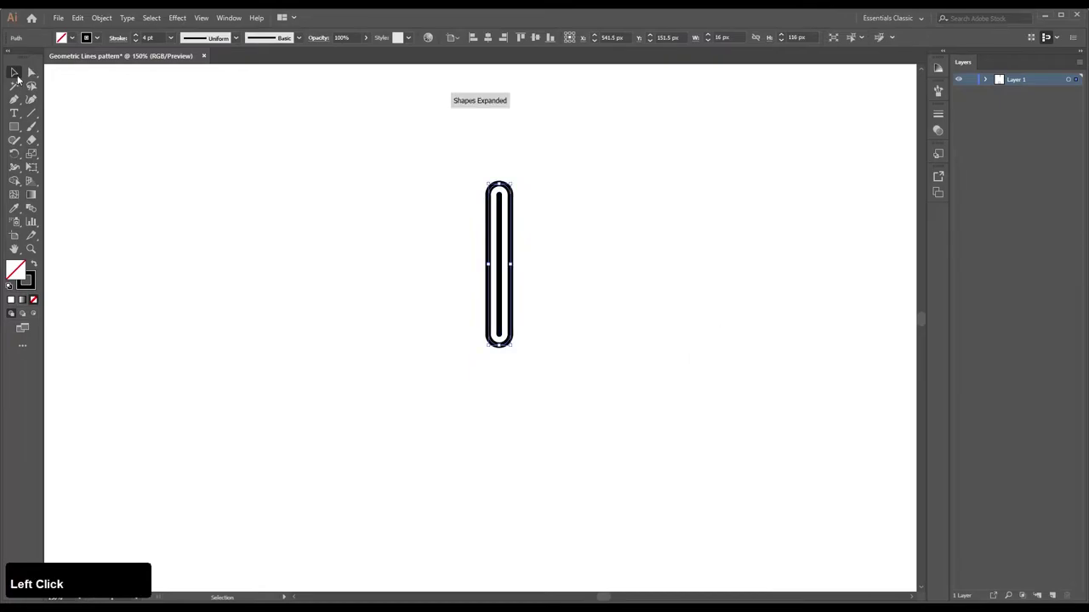
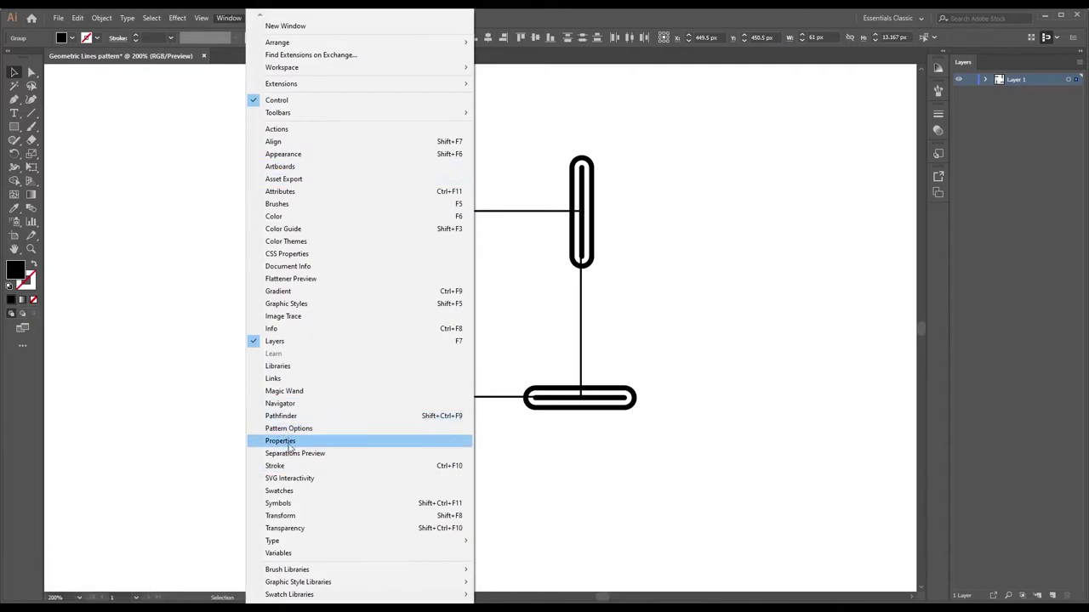
Fill the capsules dark red, green, orange and cyan from Swatches and unlock the guide square and lines.
left_click(312, 477)
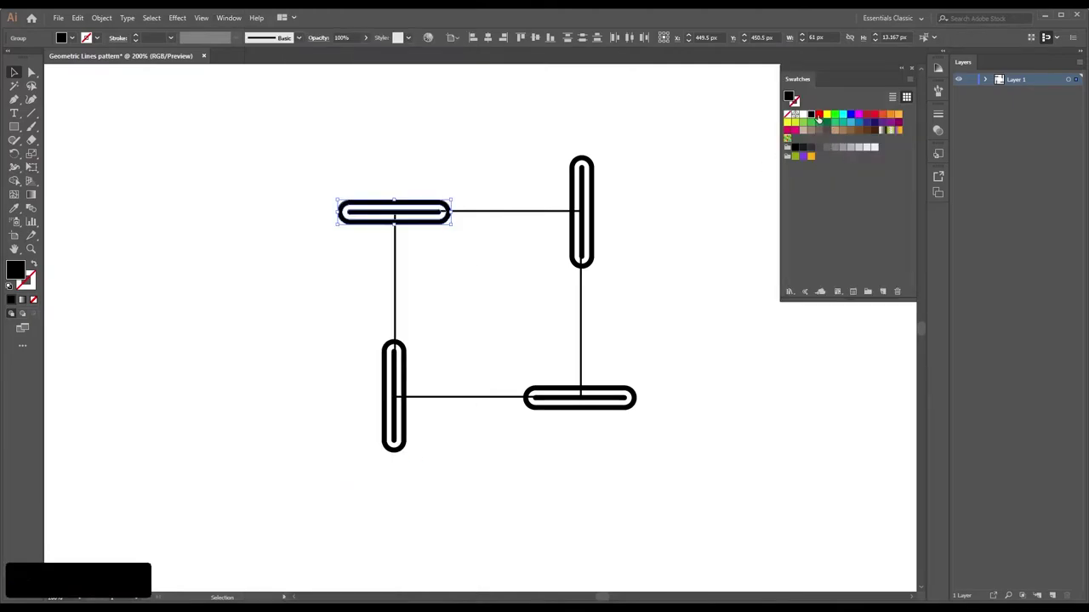
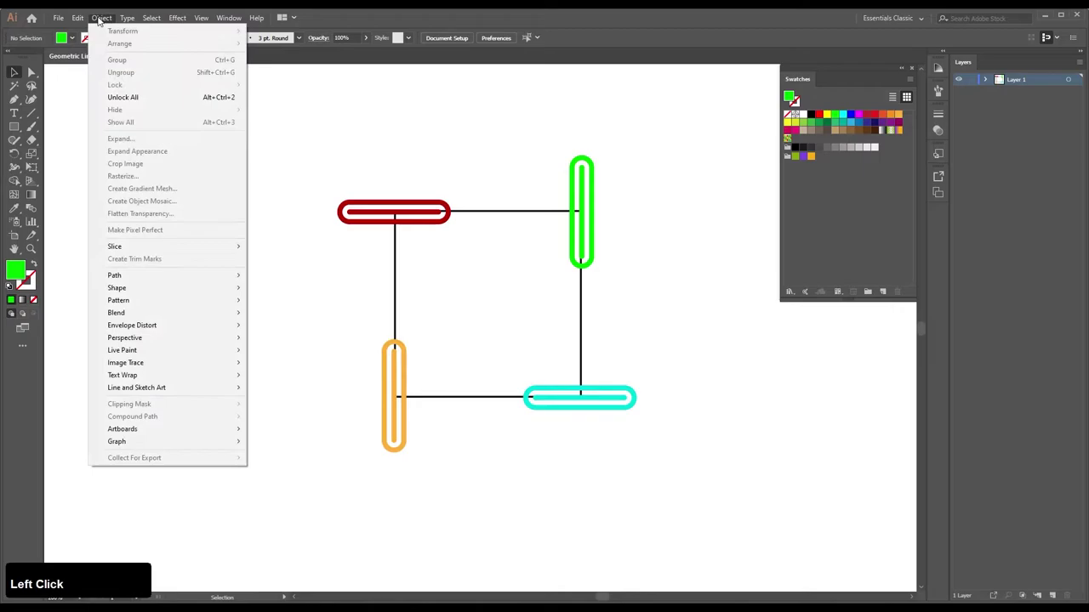
key("ctrl+shift+z")
left_click(502, 519)
Delete the guides and select the orange and cyan capsules to tuck them below the green one.
key("shift+Left")
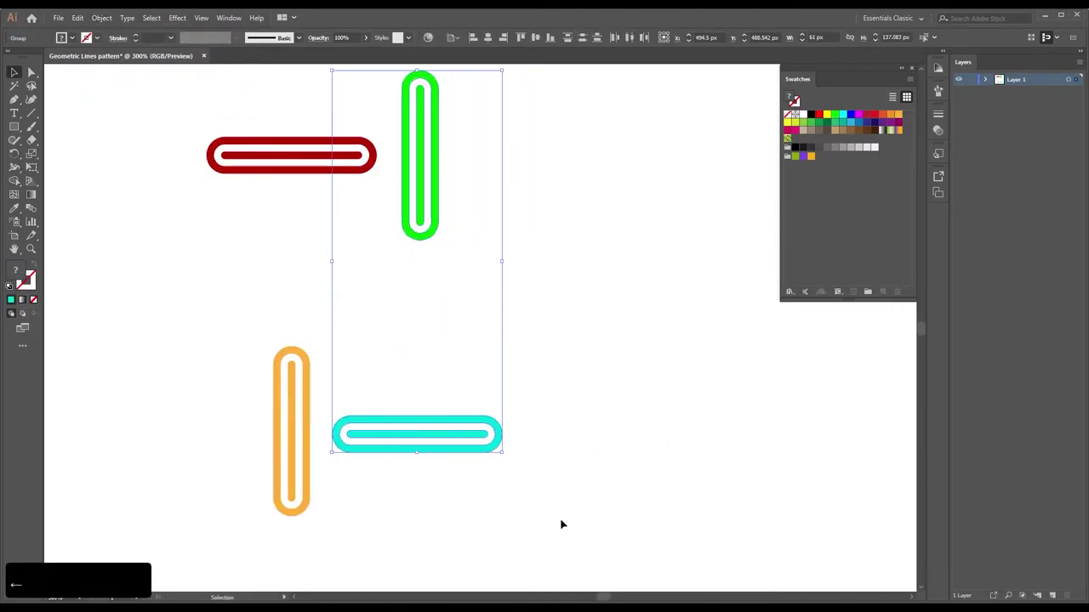
left_click(165, 563)
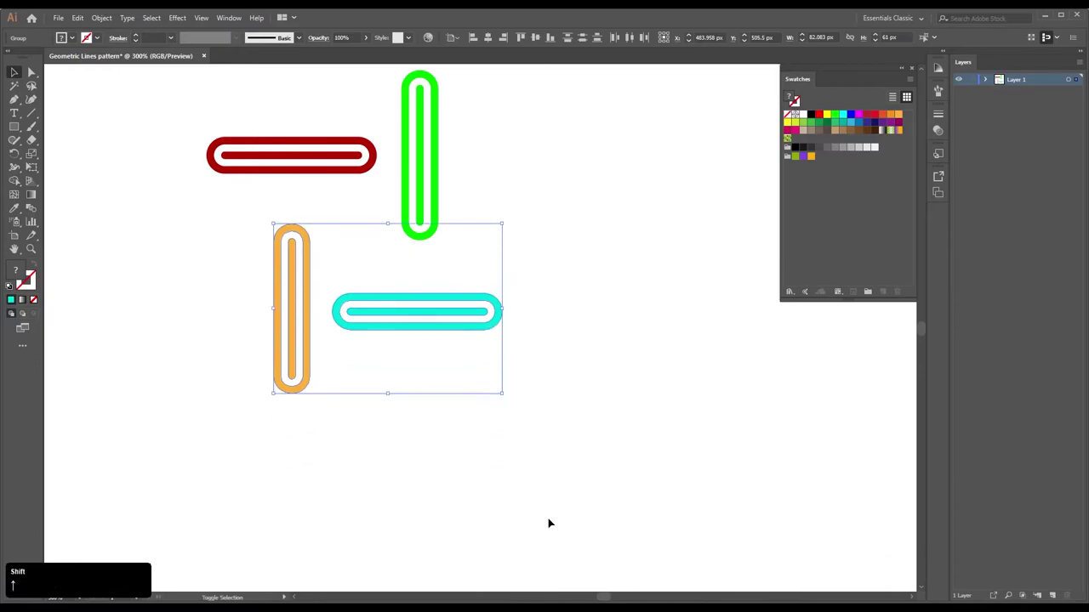
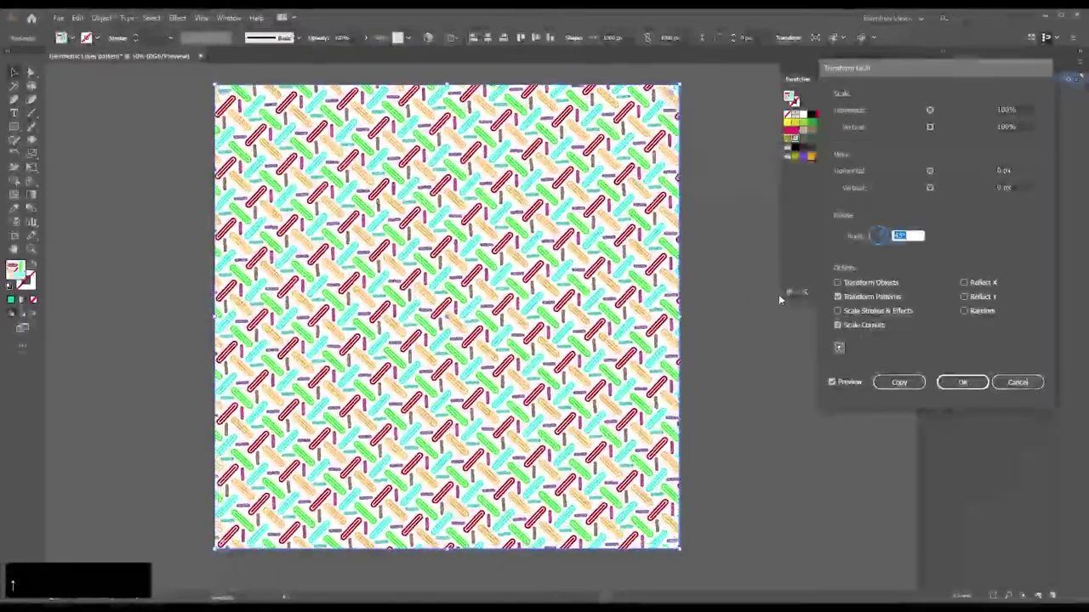
Rotate the pattern fill 45° into a diagonal weave and switch to Full Screen Mode.
scroll("down", 3)
scroll("up", 3)
left_click(264, 540)
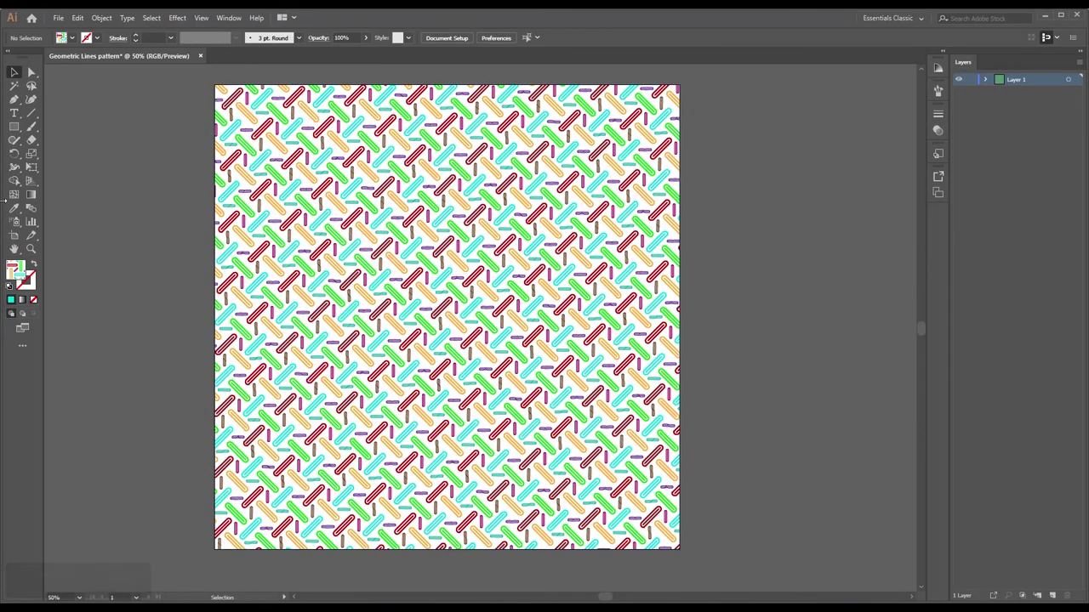
left_click(386, 540)
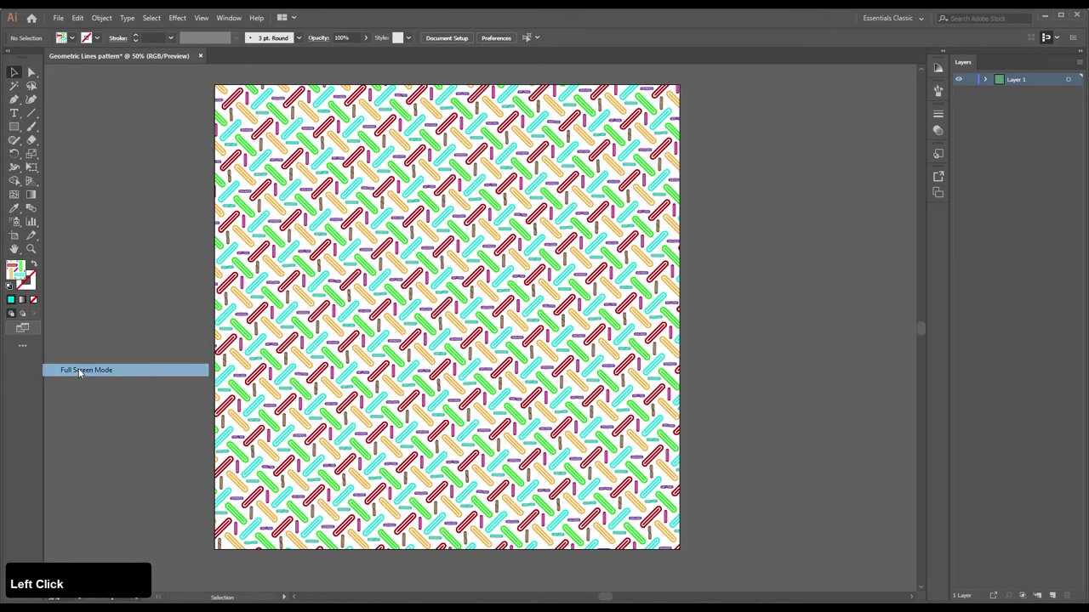